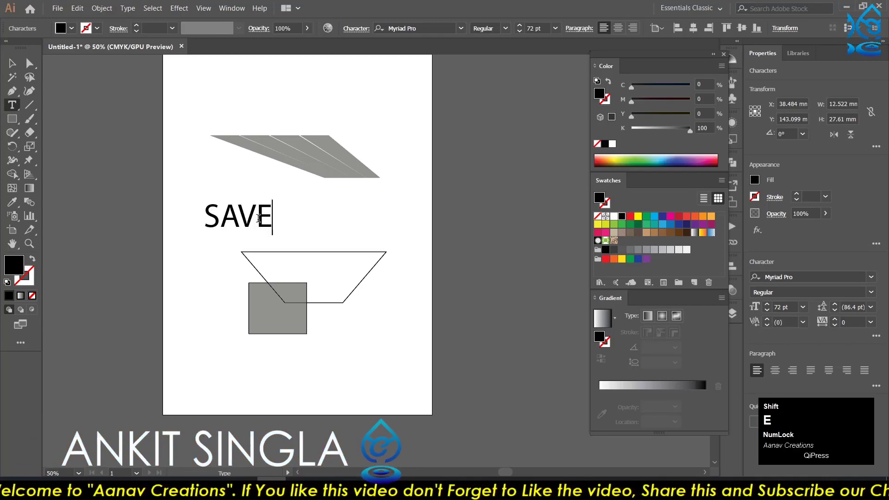
- Delete the SAVE text object, leaving the stripes, trapezoid and grey square
key("shift+space")
key("shift+space")
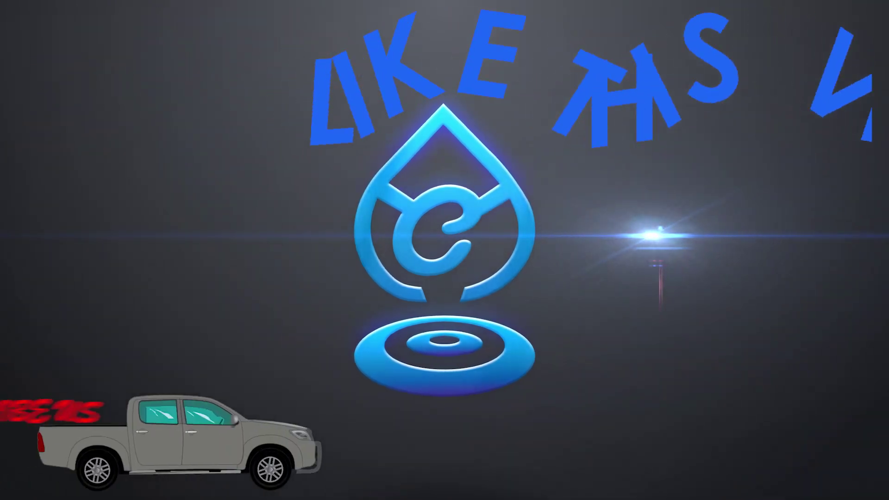
key("Delete")
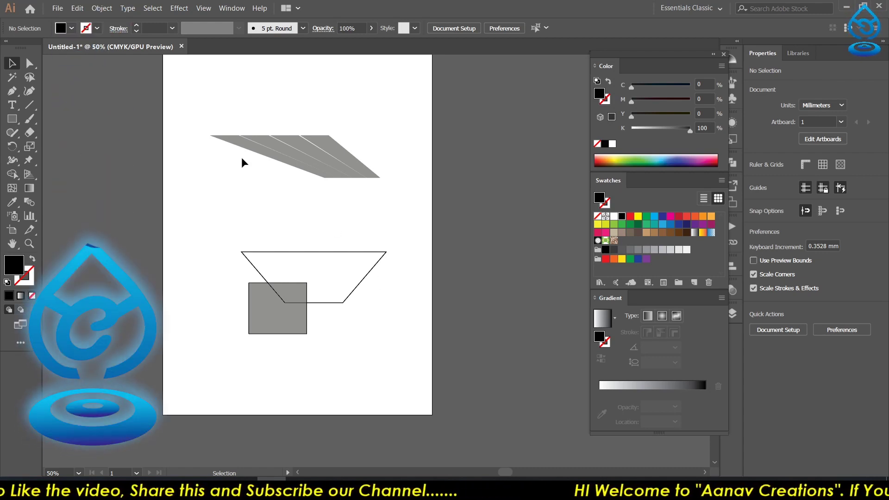
- Delete the trapezoid and grey square, then select the stripe artwork and zoom out
left_click(235, 234)
key("Delete")
left_click(206, 98)
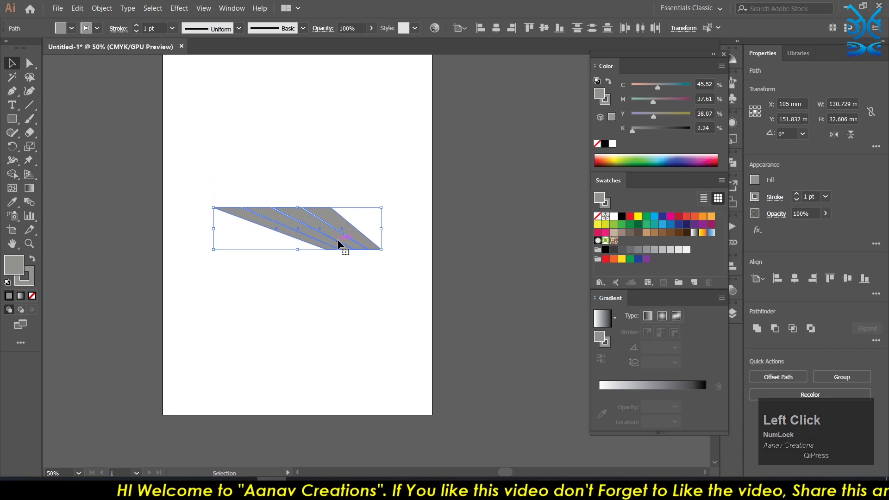
scroll("up", 3)
scroll("down", 3)
scroll("down", 3)
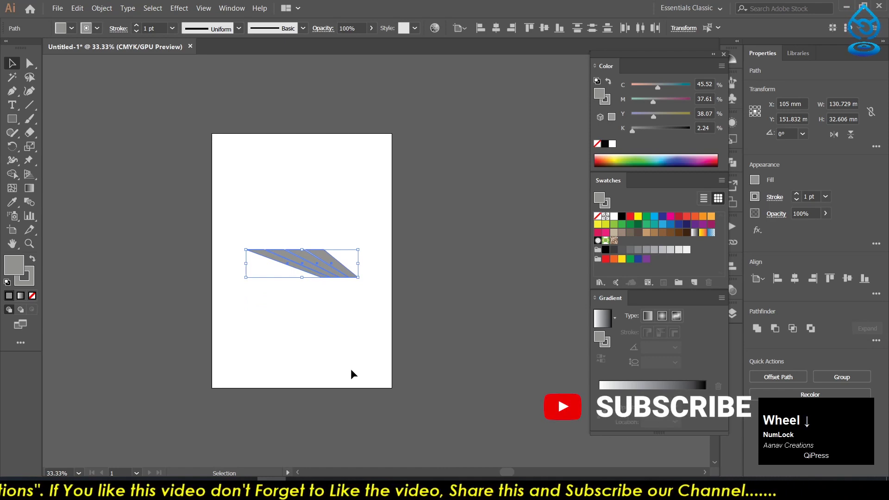
scroll("down", 3)
- Fit the artboard's top-left corner to the stripe artwork with the Artboard tool
left_click(833, 129)
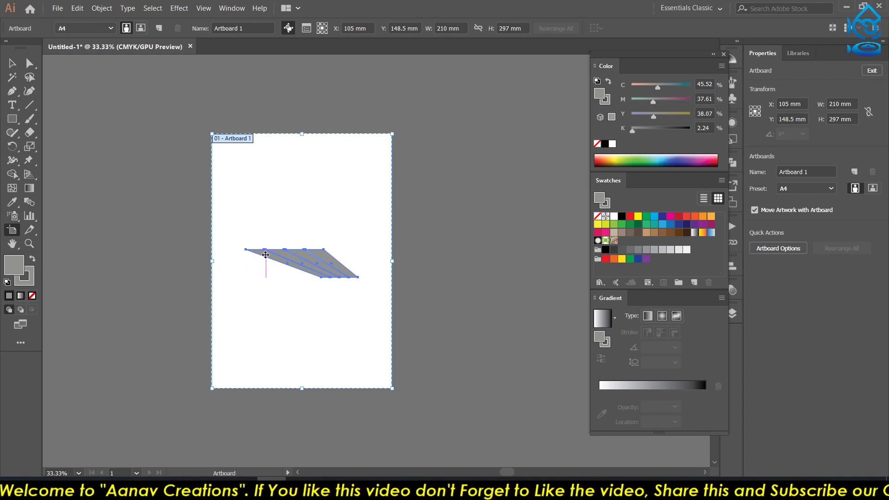
left_click(267, 256)
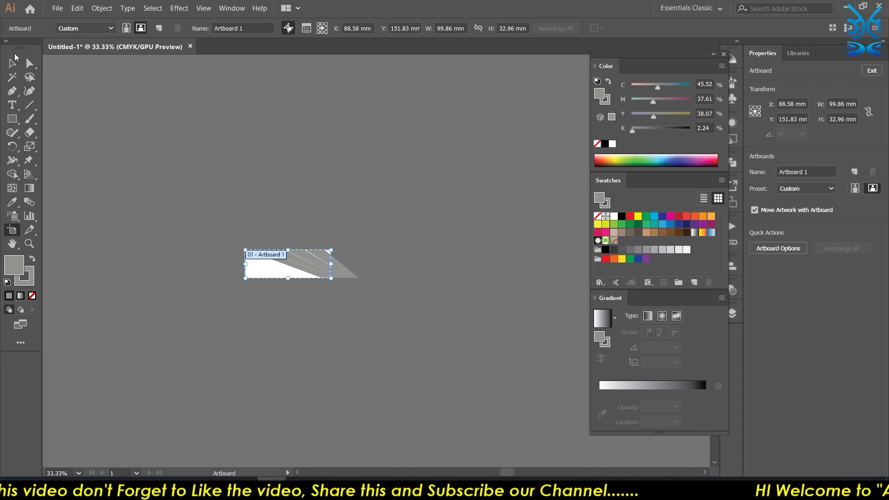
left_click(14, 69)
scroll("up", 3)
scroll("up", 3)
scroll("down", 3)
scroll("up", 3)
scroll("down", 3)
scroll("down", 3)
- Extend the artboard to the stripes' right end (about 133 mm wide) and finish editing
left_click(12, 233)
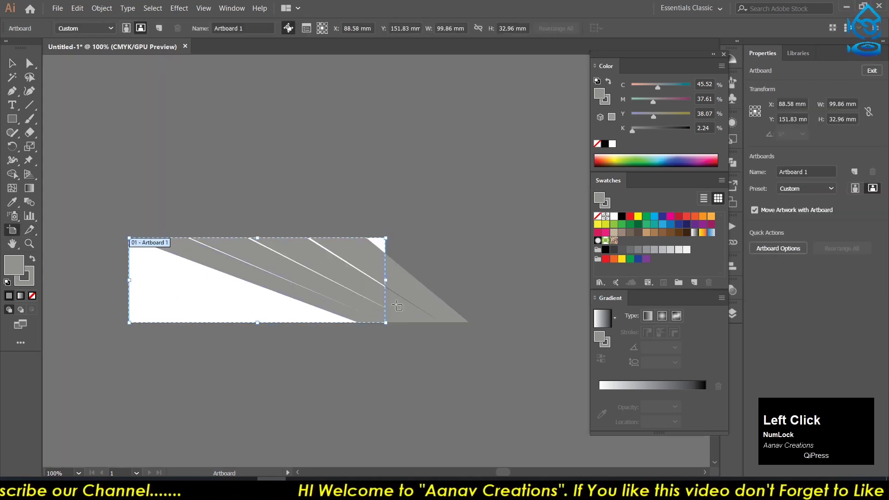
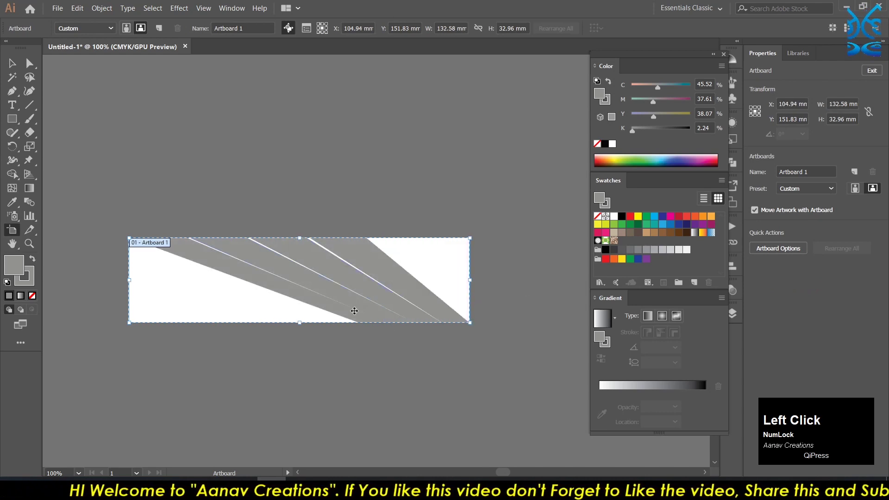
scroll("down", 3)
left_click(14, 66)
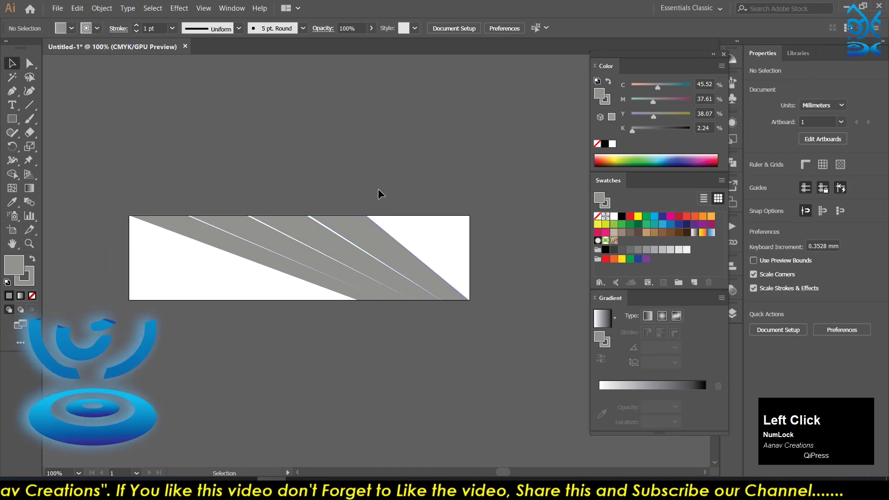
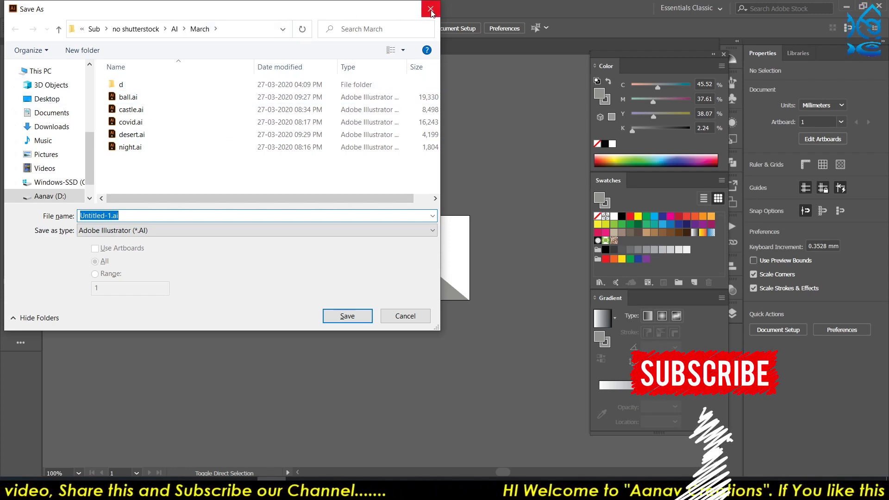
- Dismiss the save window to return to the cropped artboard
left_click(432, 12)
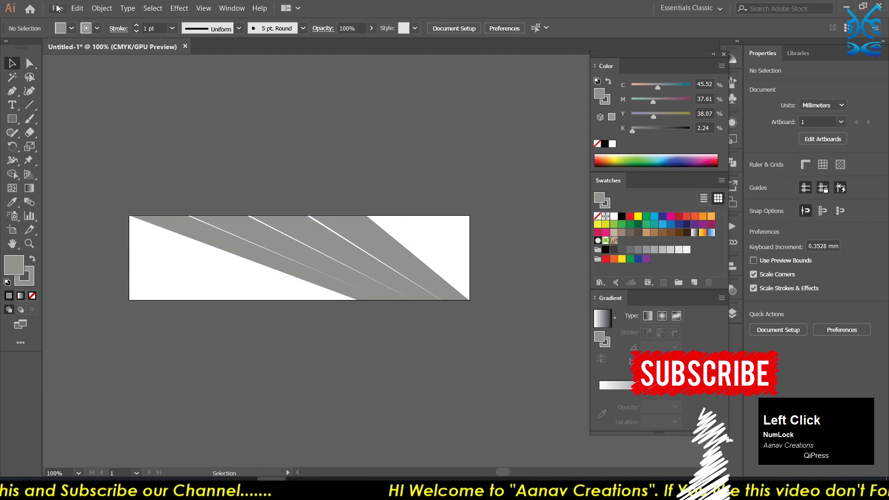
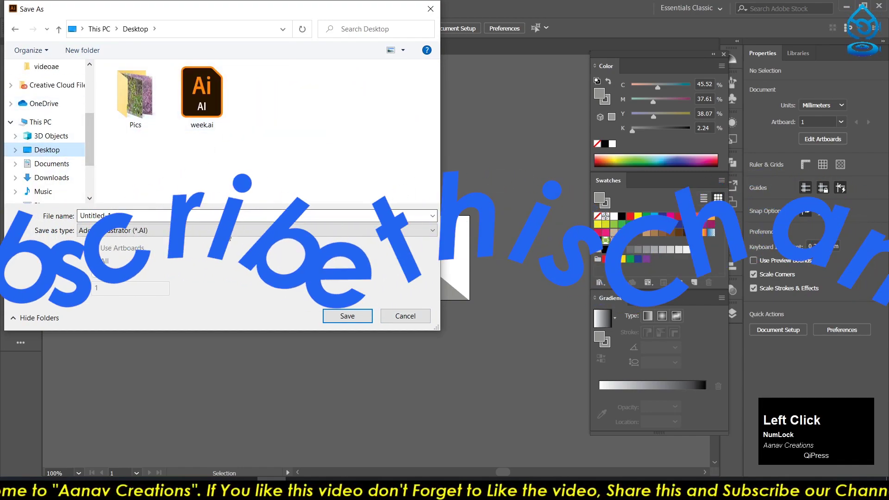
- Save the artwork to the Desktop as art in Adobe Illustrator (*.AI) format
type("art")
left_click(170, 230)
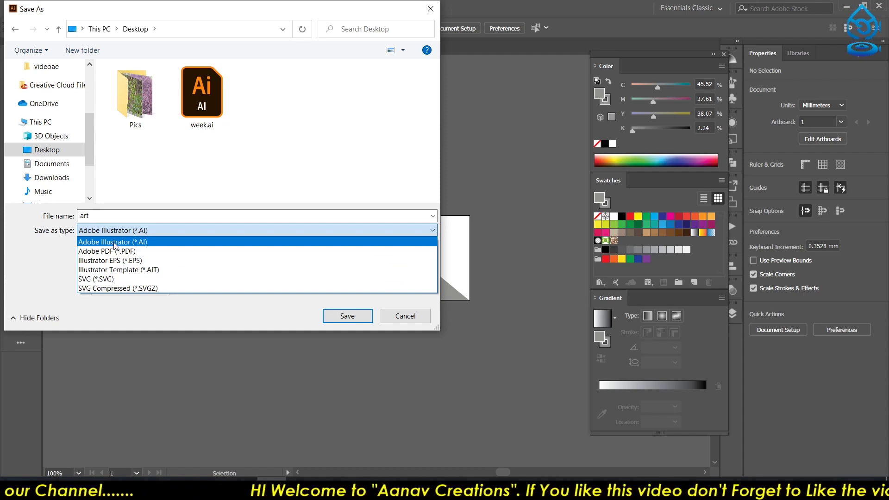
left_click(122, 245)
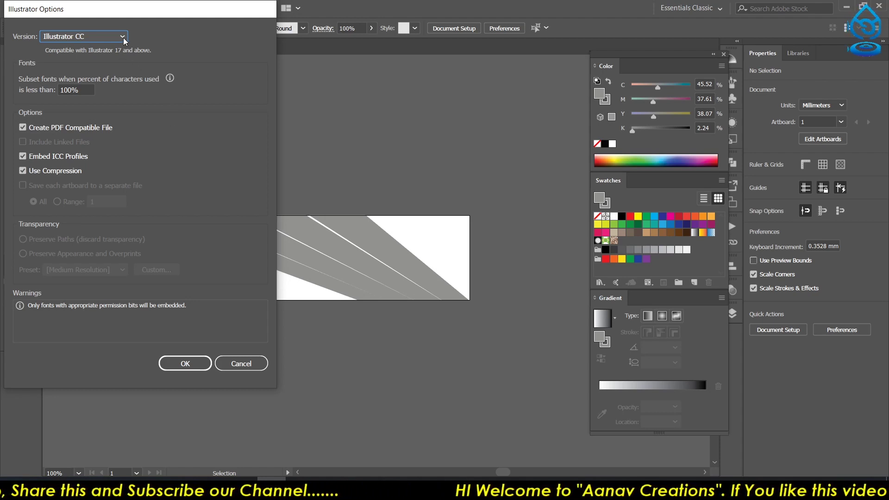
- Keep the Illustrator CC version in Illustrator Options and confirm to finish saving art.ai
left_click(124, 40)
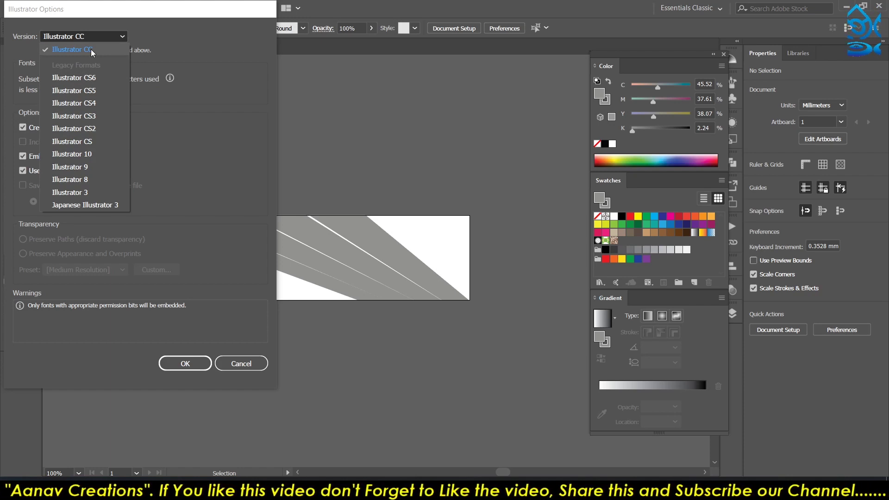
left_click(101, 54)
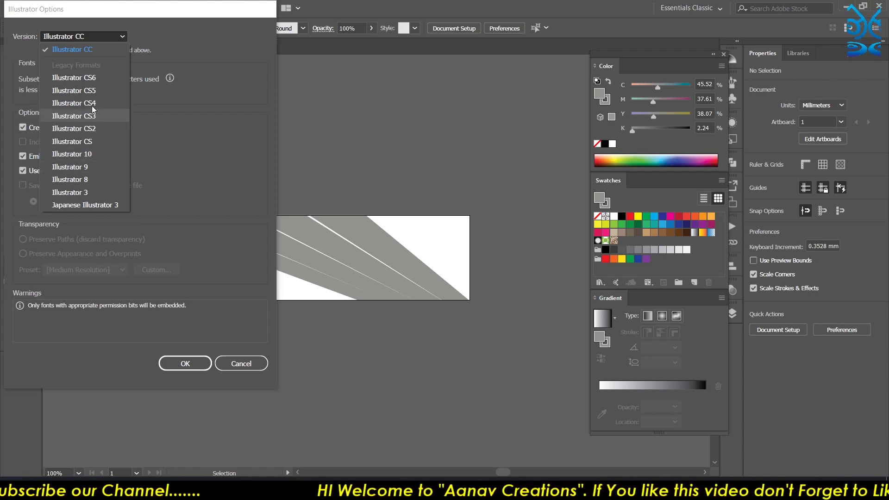
left_click(91, 56)
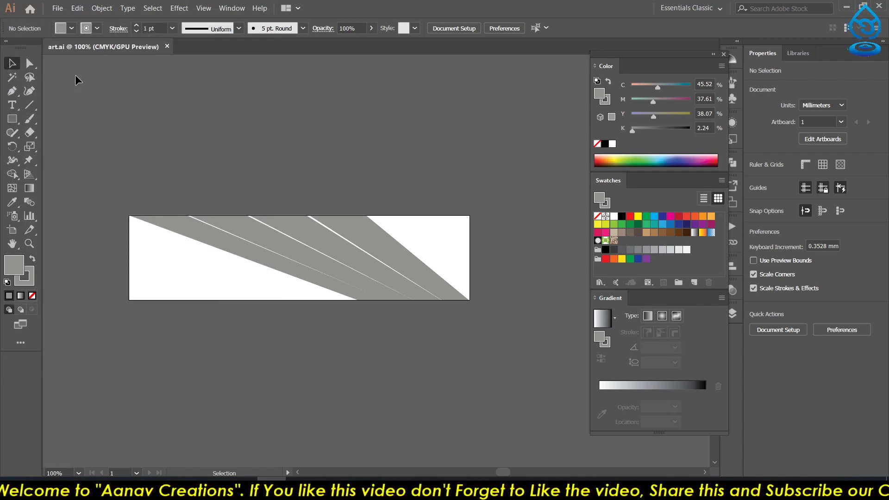
- Bring up the Save for Web (Legacy) dialog previewing the stripe artwork
left_click(105, 175)
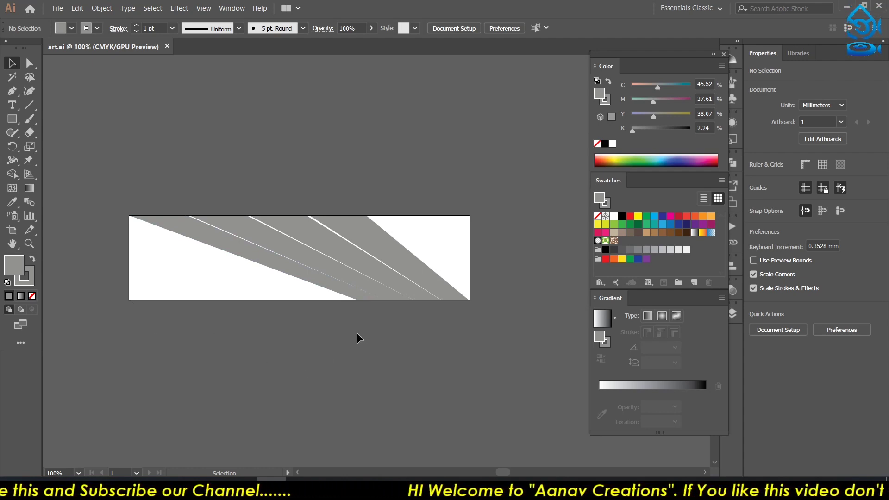
left_click(360, 337)
key("ctrl+shift+alt+s")
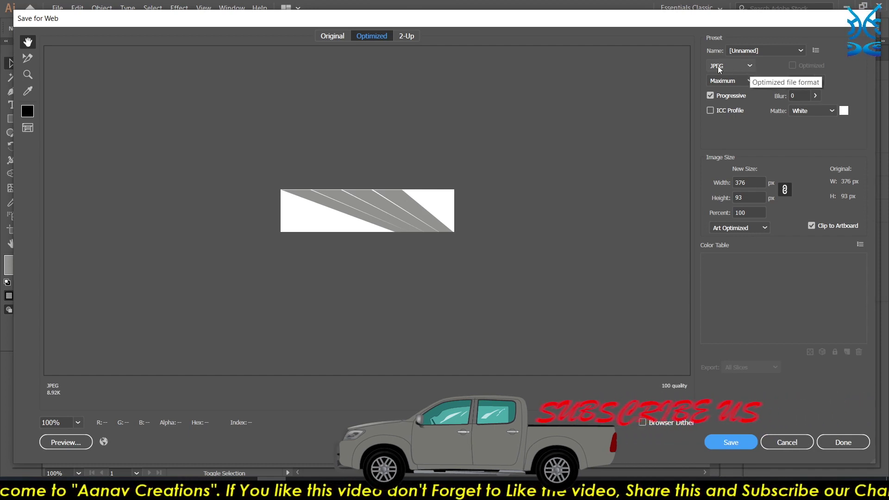
left_click(752, 73)
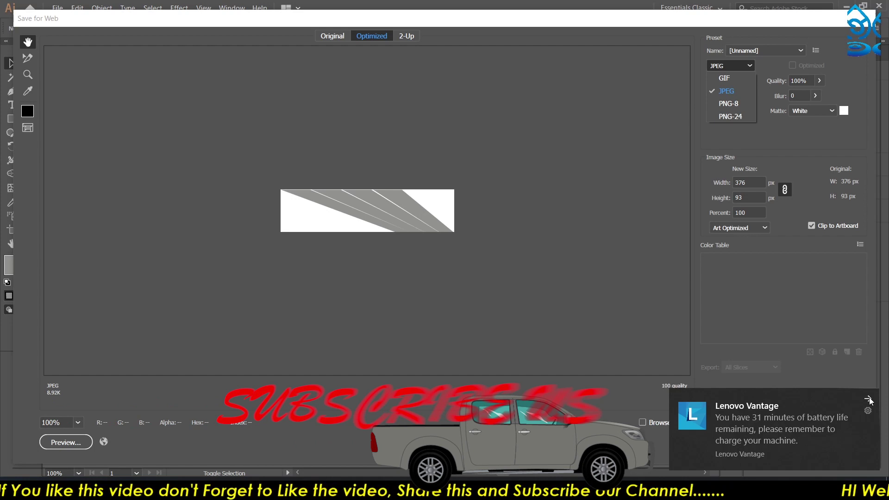
left_click(871, 400)
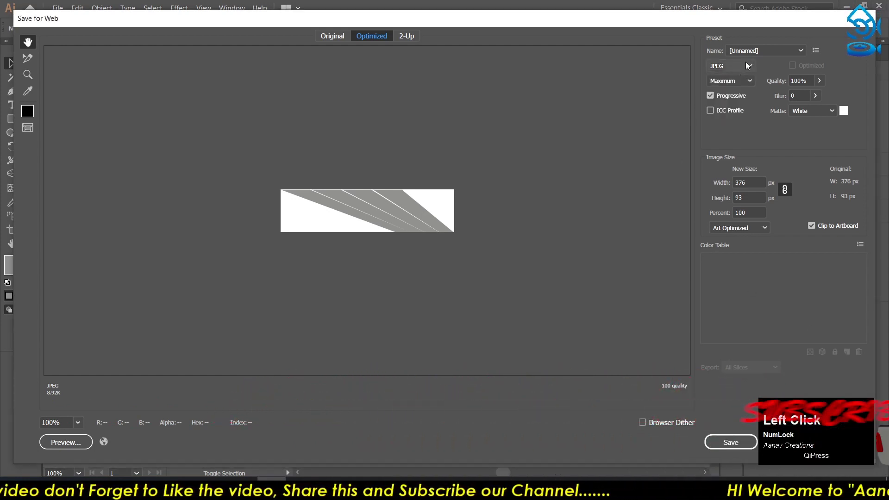
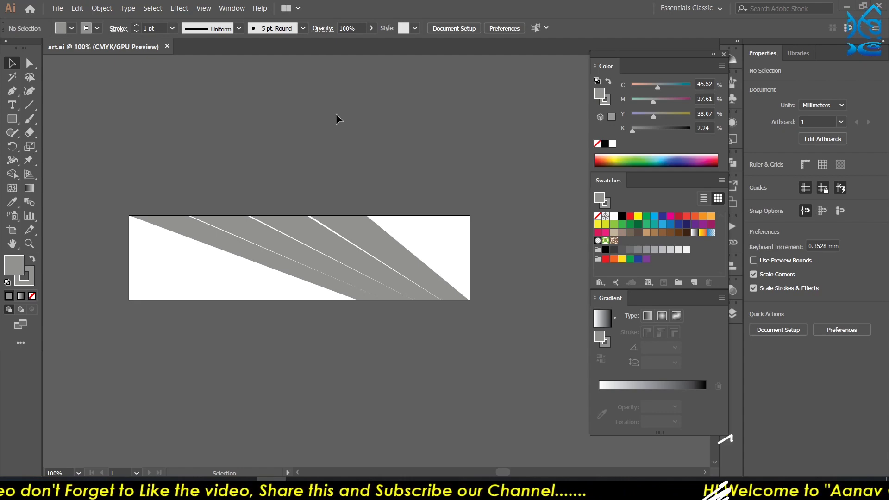
left_click(352, 118)
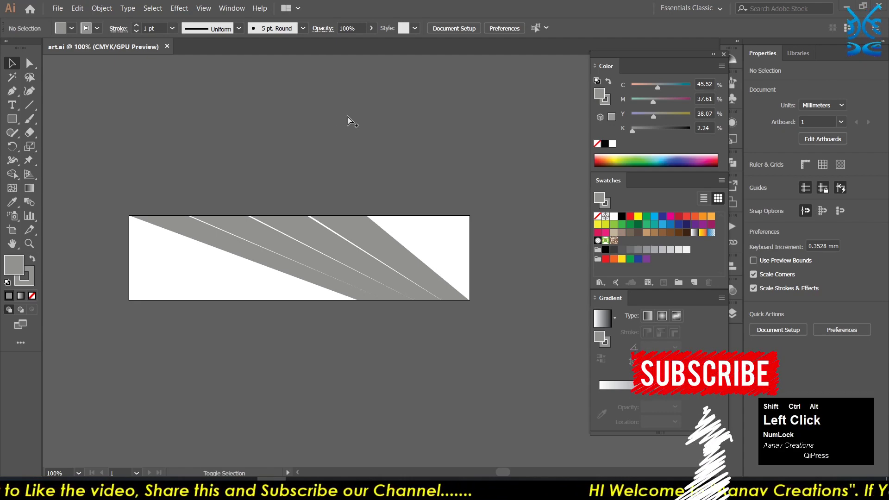
key("ctrl+shift+alt+s")
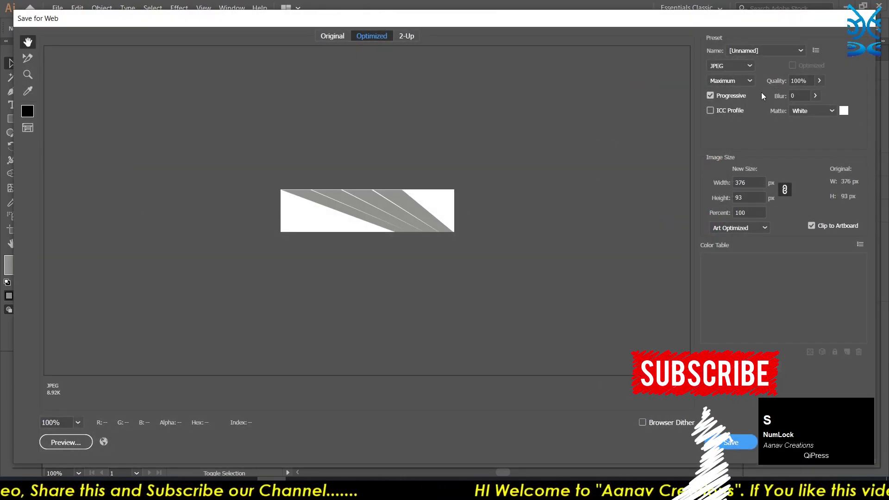
- Set the optimized export format to PNG-24 with transparency
left_click(749, 64)
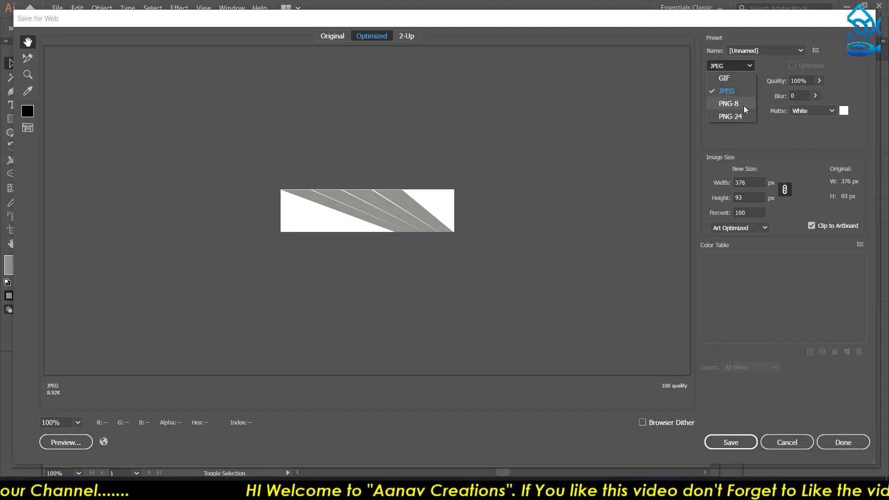
left_click(740, 106)
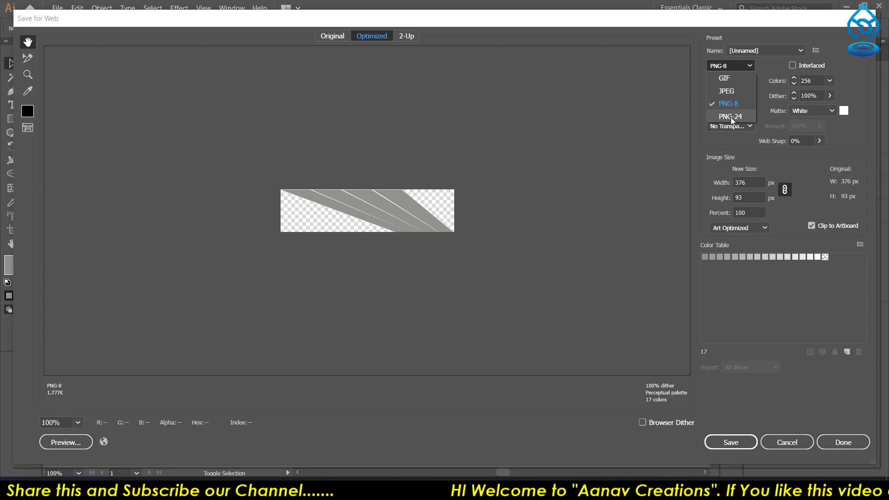
left_click(731, 120)
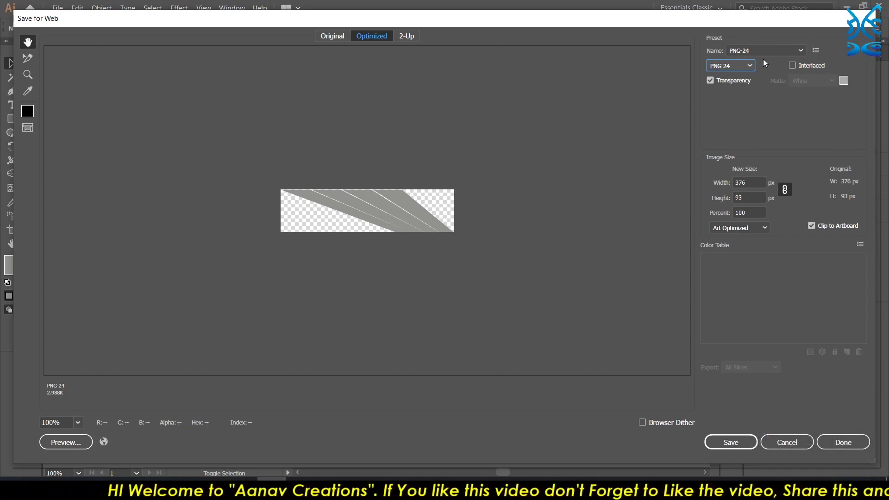
- Start saving the PNG-24 image as art.png on the Desktop
left_click(726, 450)
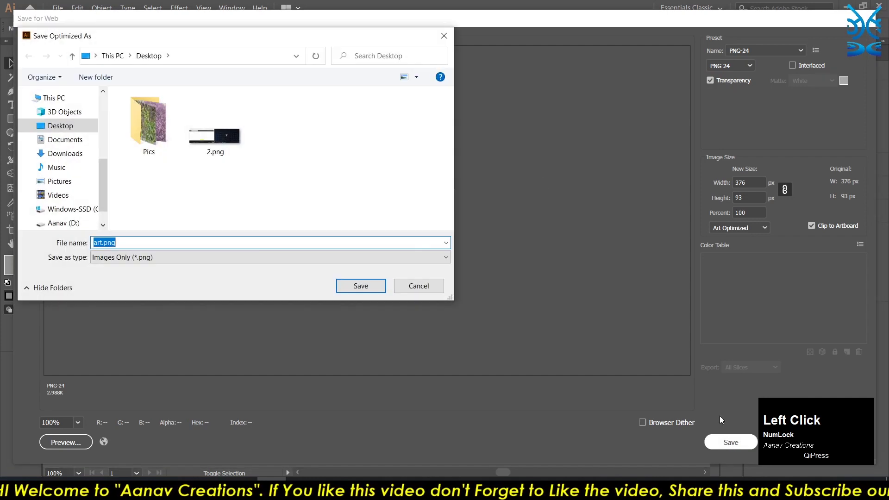
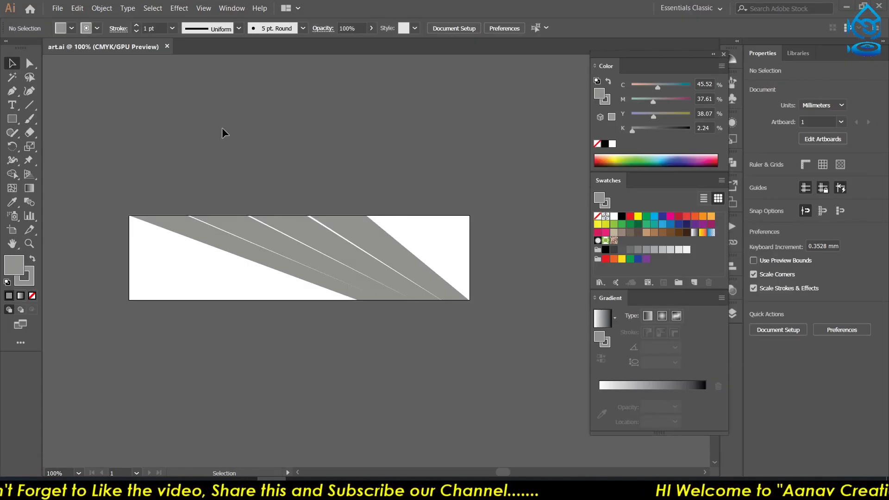
- Begin saving the document in another format via Save As
left_click(122, 201)
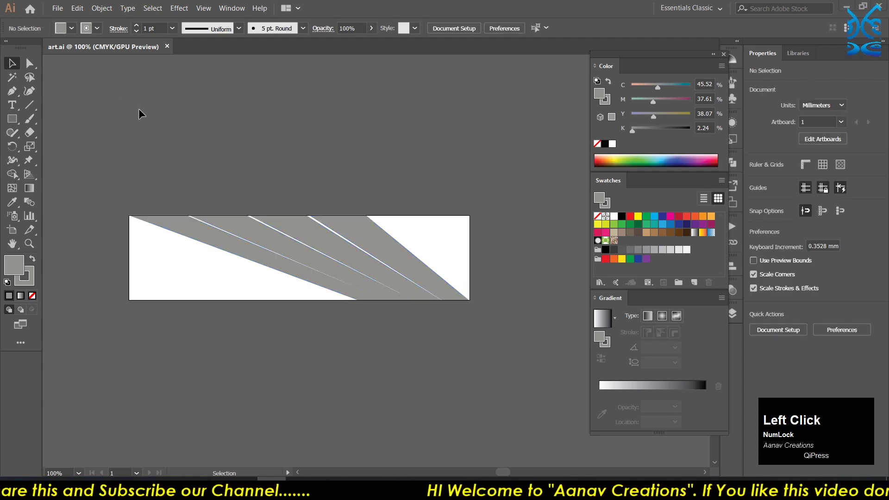
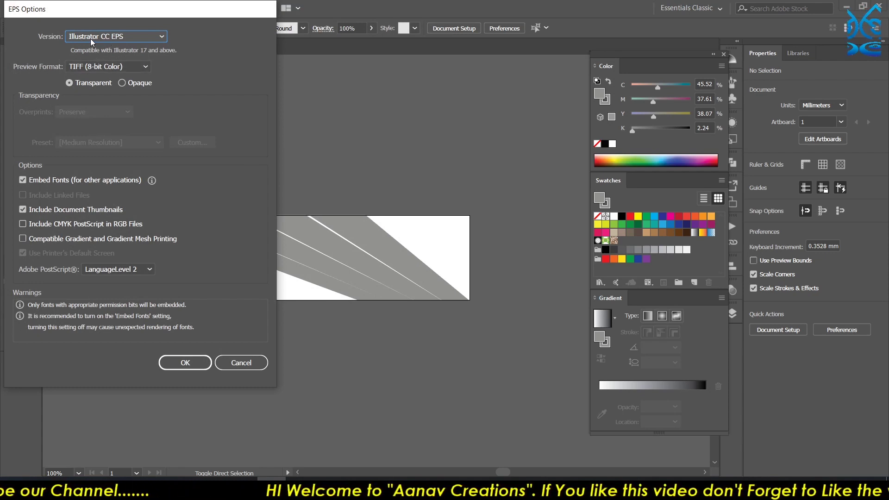
- Set the EPS Options version to Illustrator 10 EPS for art.eps
left_click(86, 43)
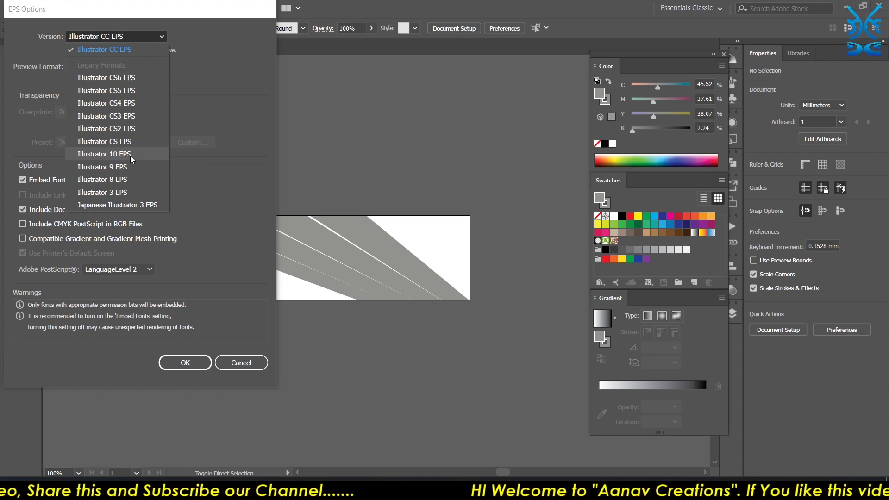
left_click(132, 159)
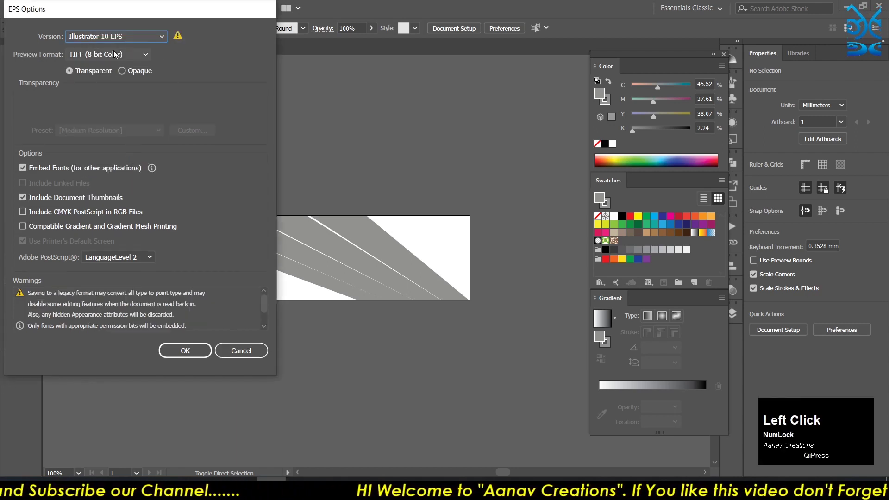